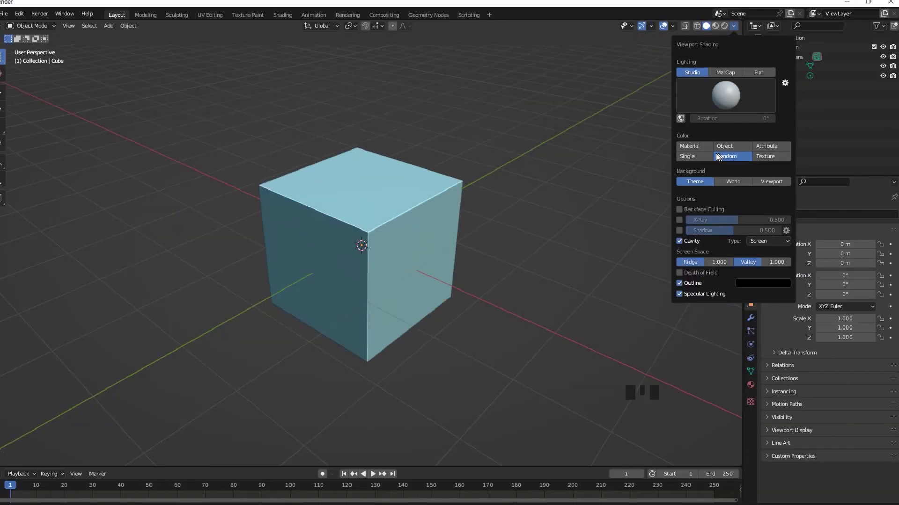
Step: Duplicate the randomly-coloured cube with Shift+D, placing copies beside the original
{"action": "left_click", "coordinate": [445, 242]}
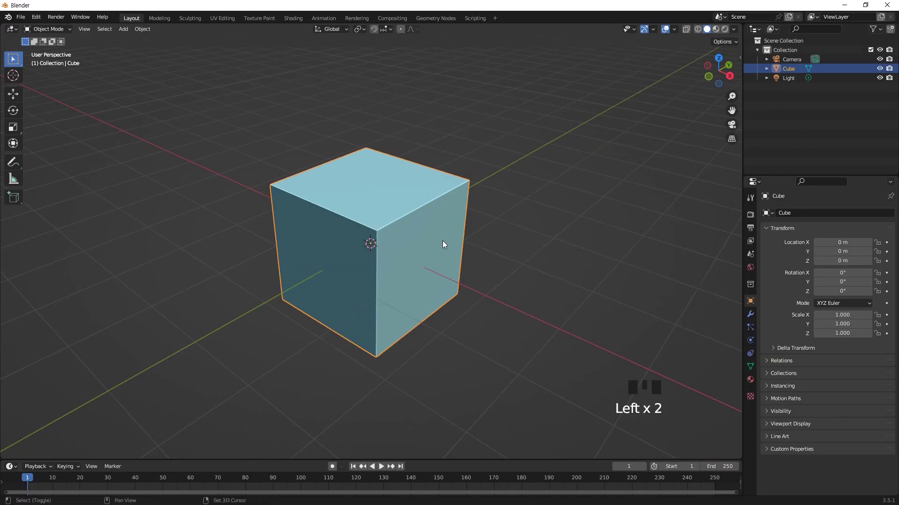
{"action": "key", "text": "shift+d"}
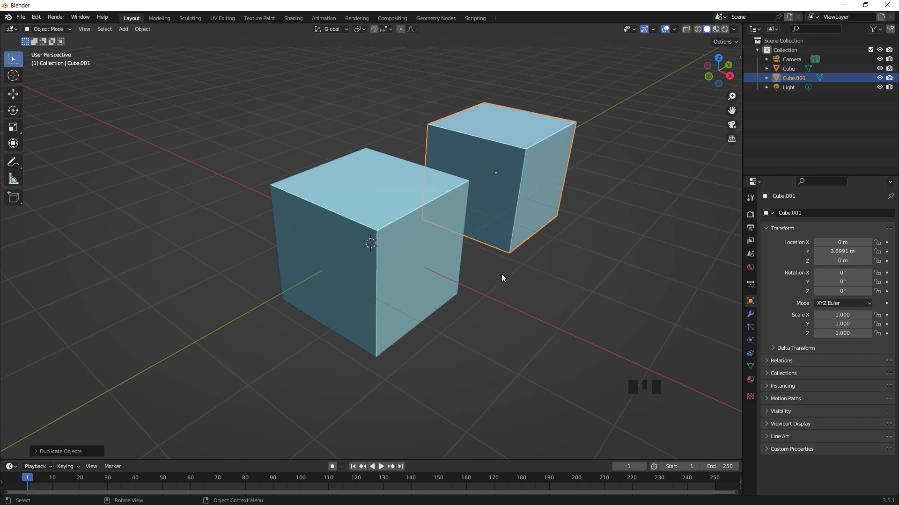
{"action": "left_click", "coordinate": [525, 263]}
{"action": "left_click", "coordinate": [450, 281]}
{"action": "left_click", "coordinate": [515, 225]}
{"action": "key", "text": "shift+d"}
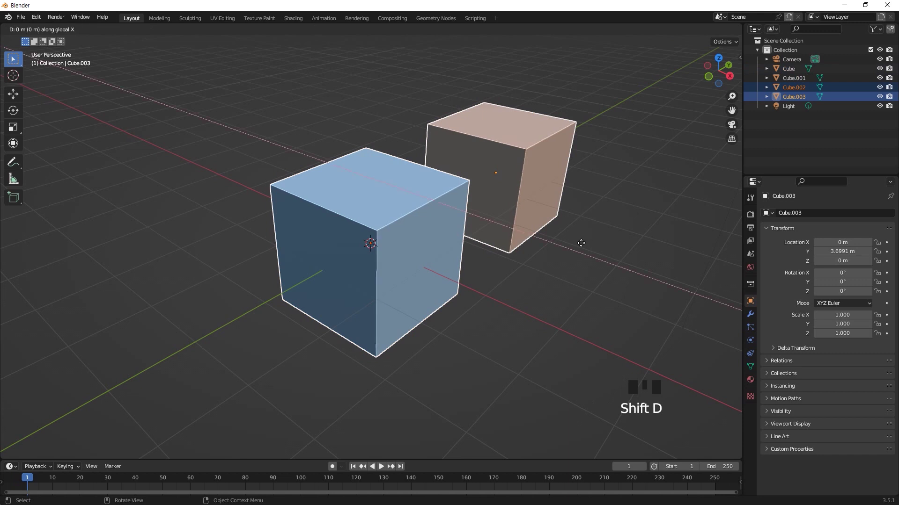
{"action": "left_click_drag", "start_coordinate": [501, 265], "coordinate": [534, 308]}
{"action": "left_click", "coordinate": [534, 308]}
Step: Select the three extra cube copies so they can be deleted, leaving the original
{"action": "left_click", "coordinate": [447, 303]}
{"action": "left_click", "coordinate": [764, 357]}
{"action": "left_click", "coordinate": [753, 396]}
{"action": "left_click", "coordinate": [868, 351]}
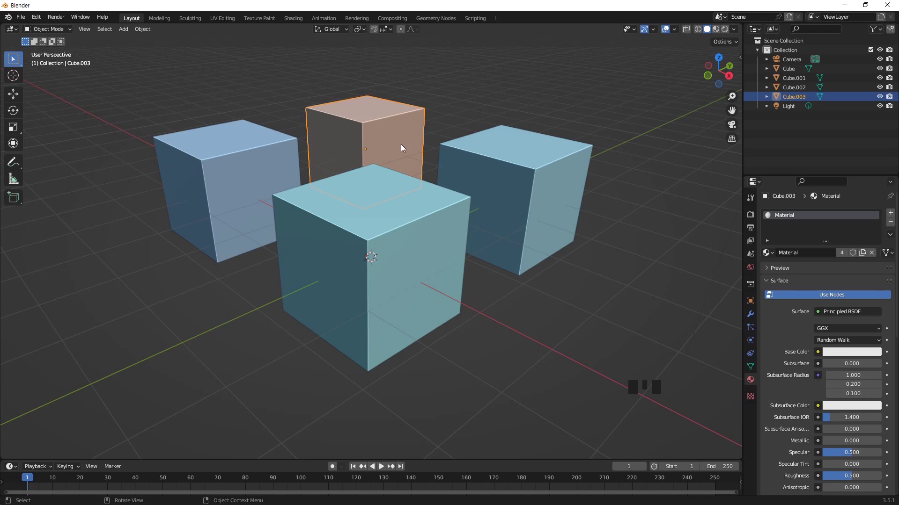
{"action": "left_click", "coordinate": [263, 174]}
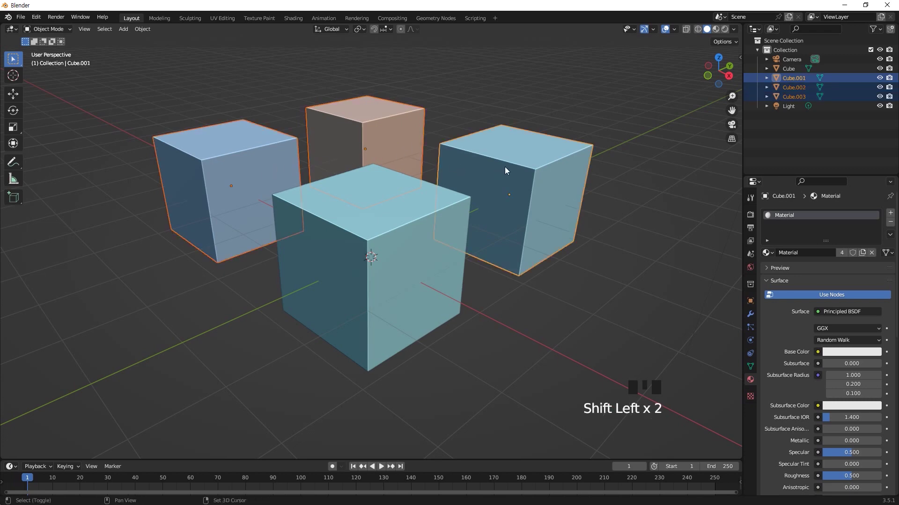
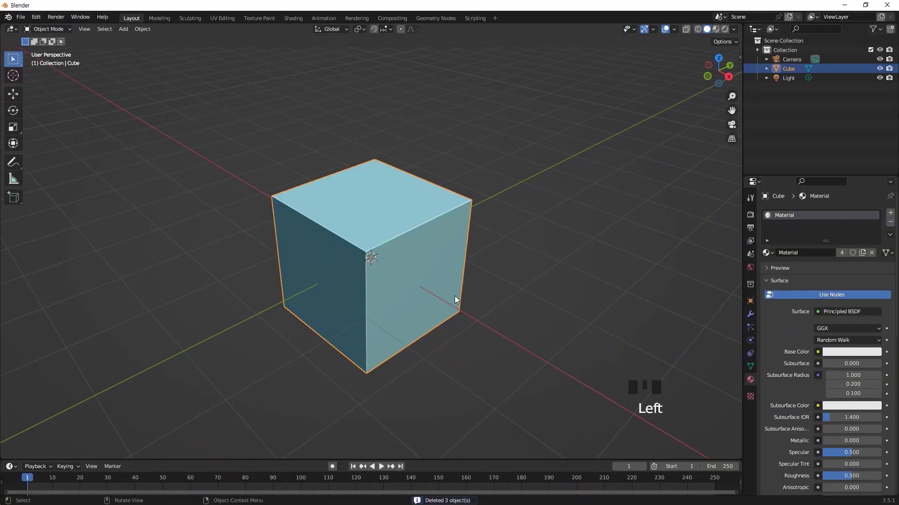
Step: Resize the remaining cube with S, then clear its scale back to original with Alt+S
{"action": "left_click_drag", "start_coordinate": [461, 323], "coordinate": [439, 300]}
{"action": "left_click", "coordinate": [439, 299]}
{"action": "key", "text": "s"}
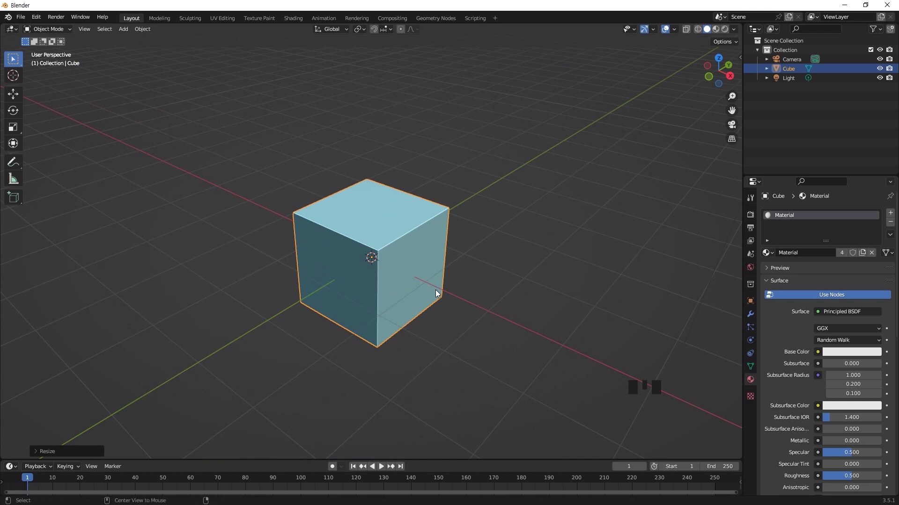
{"action": "key", "text": "alt+s"}
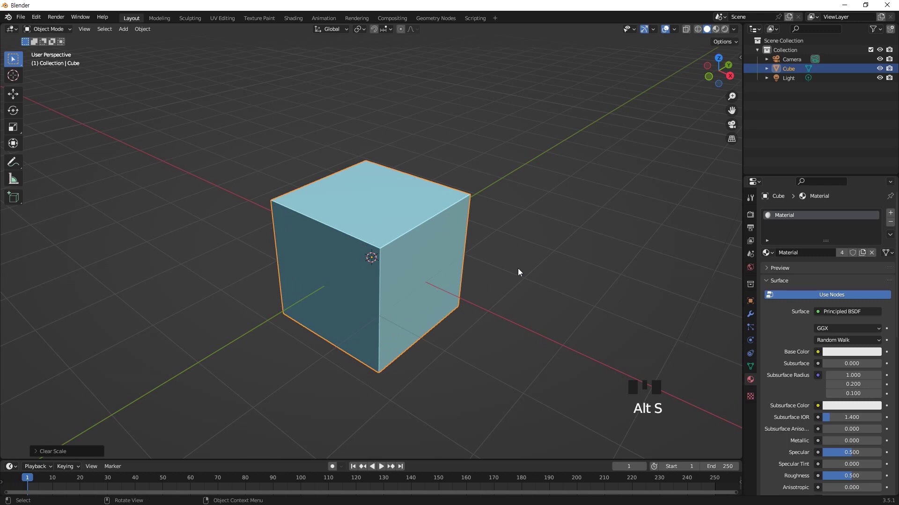
{"action": "left_click", "coordinate": [542, 262]}
{"action": "left_click", "coordinate": [454, 276]}
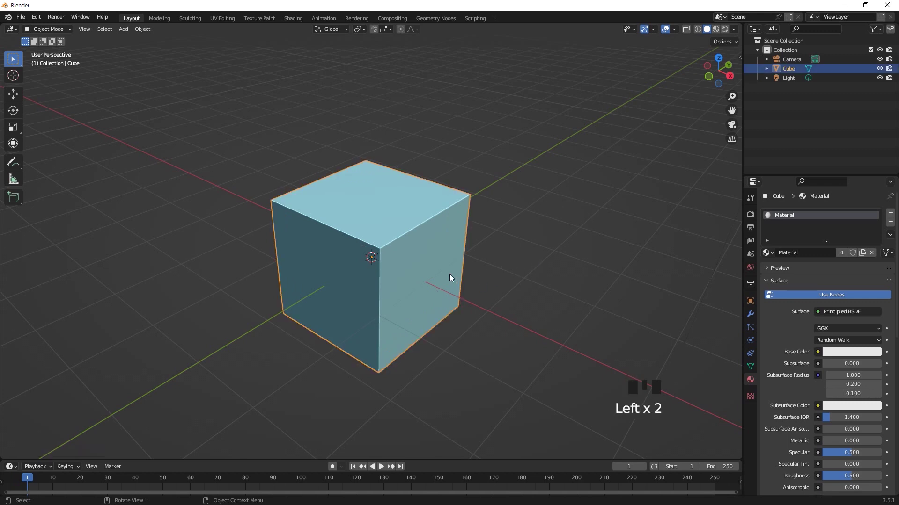
Step: Enter Edit Mode, select all faces and view the cube from the front to raise its mesh
{"action": "key", "text": "Tab"}
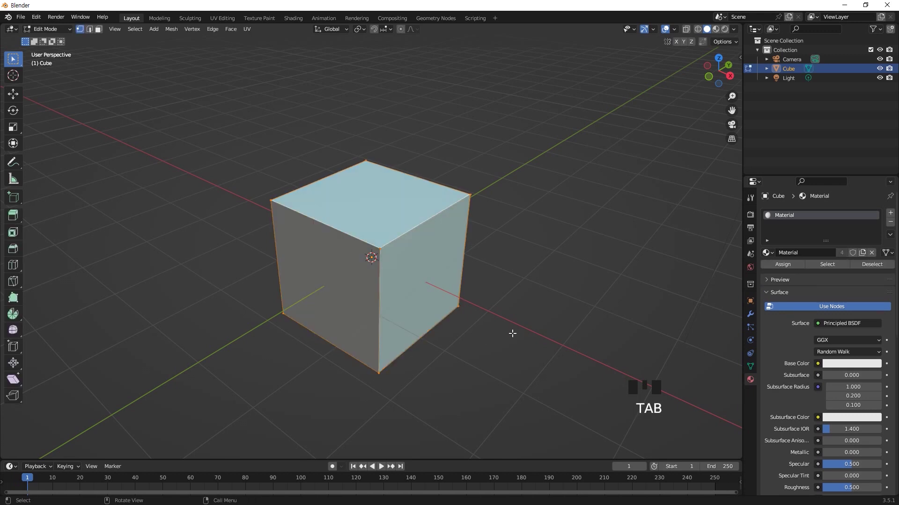
{"action": "key", "text": "KP_1"}
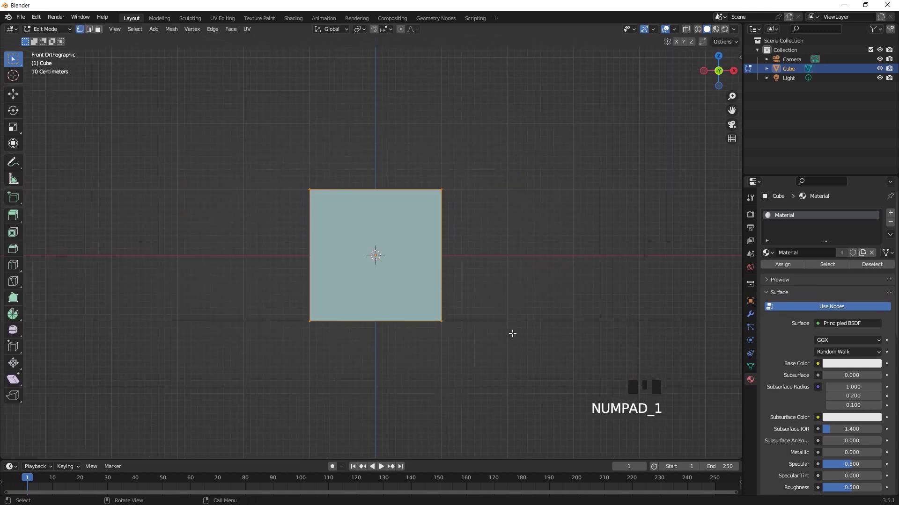
{"action": "key", "text": "a"}
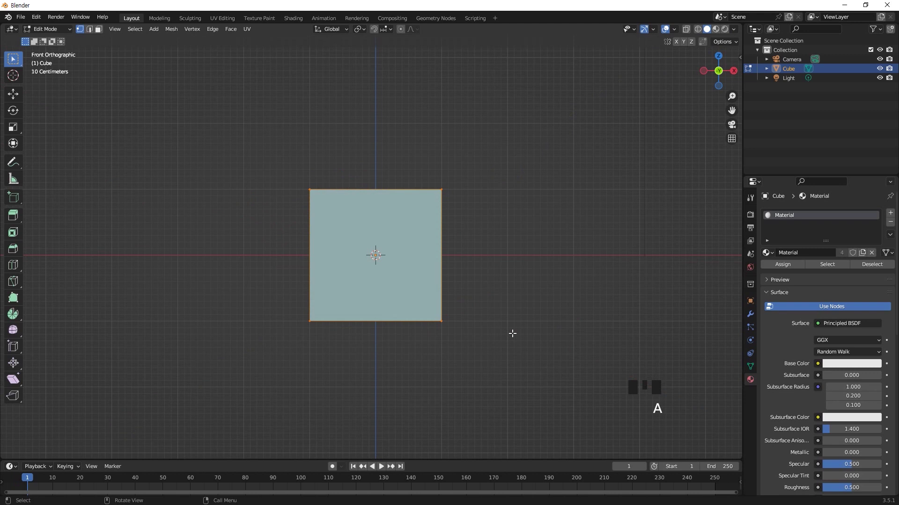
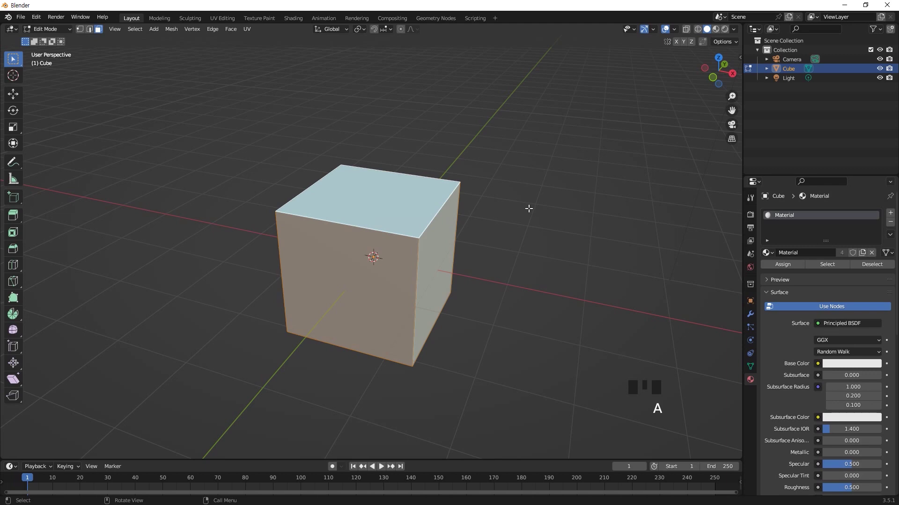
{"action": "key", "text": "KP_1"}
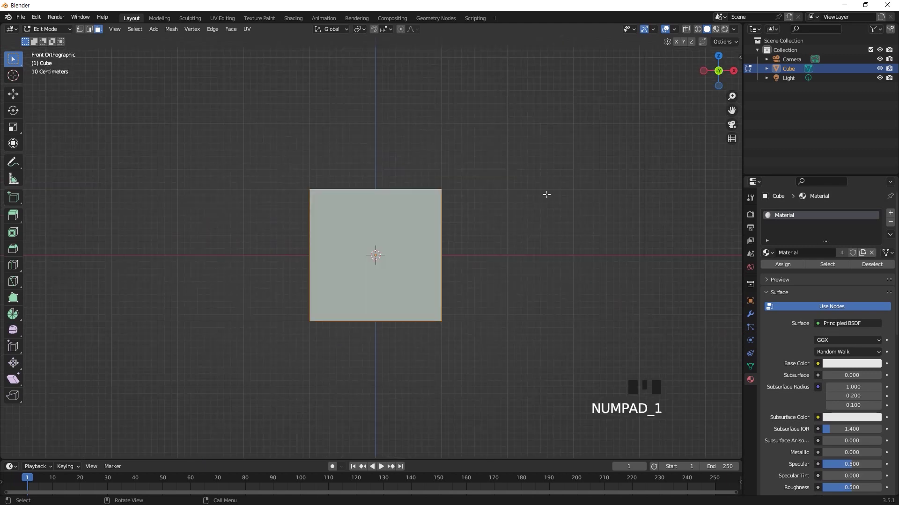
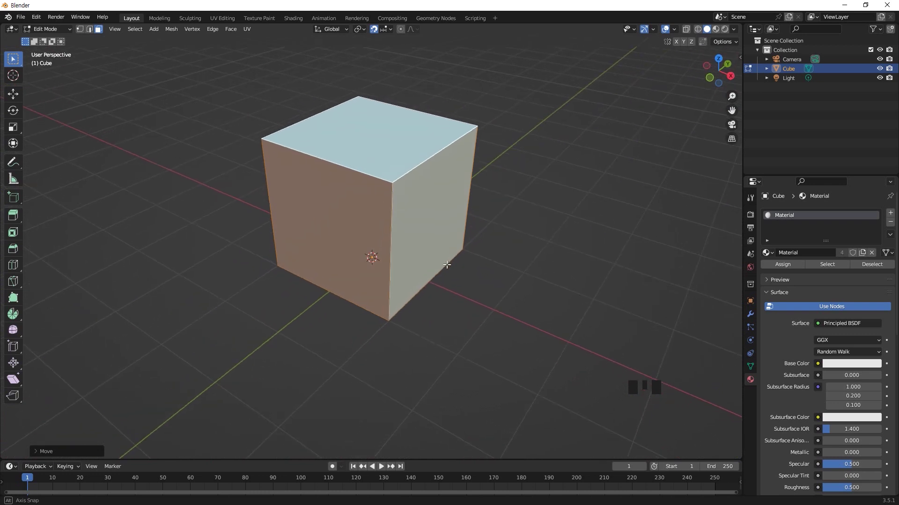
Step: Return to Object Mode, scale the cube from its bottom origin, then clear the scale
{"action": "key", "text": "Tab"}
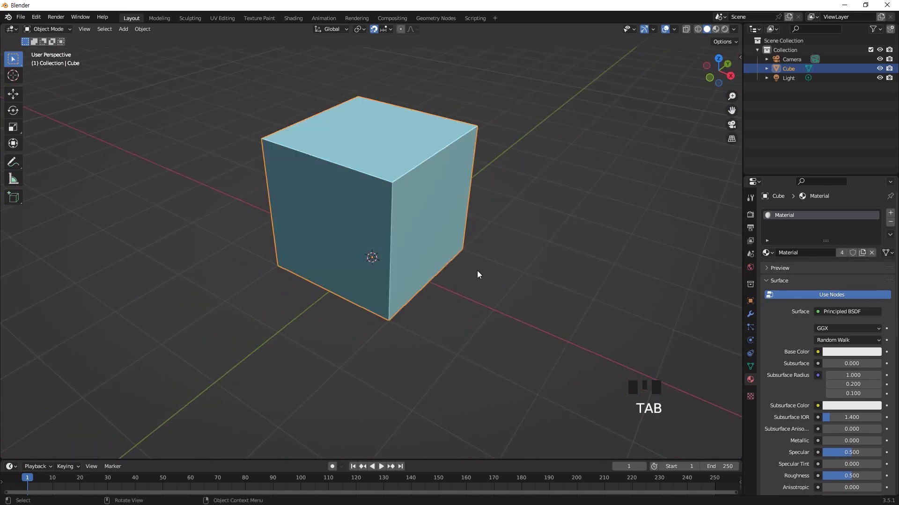
{"action": "scroll", "scroll_direction": "down", "scroll_amount": 3}
{"action": "left_click_drag", "start_coordinate": [469, 301], "coordinate": [424, 245]}
{"action": "left_click", "coordinate": [424, 244]}
{"action": "key", "text": "s"}
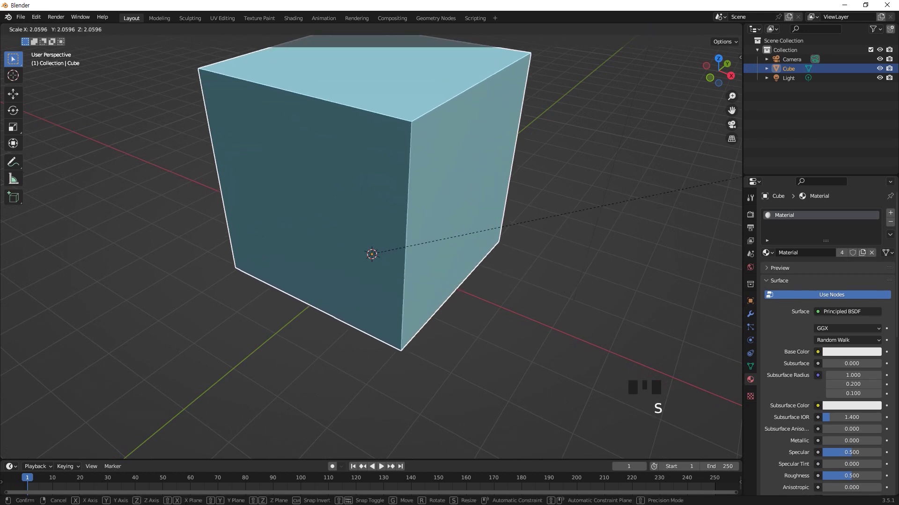
{"action": "left_click_drag", "start_coordinate": [509, 285], "coordinate": [515, 249]}
{"action": "key", "text": "s"}
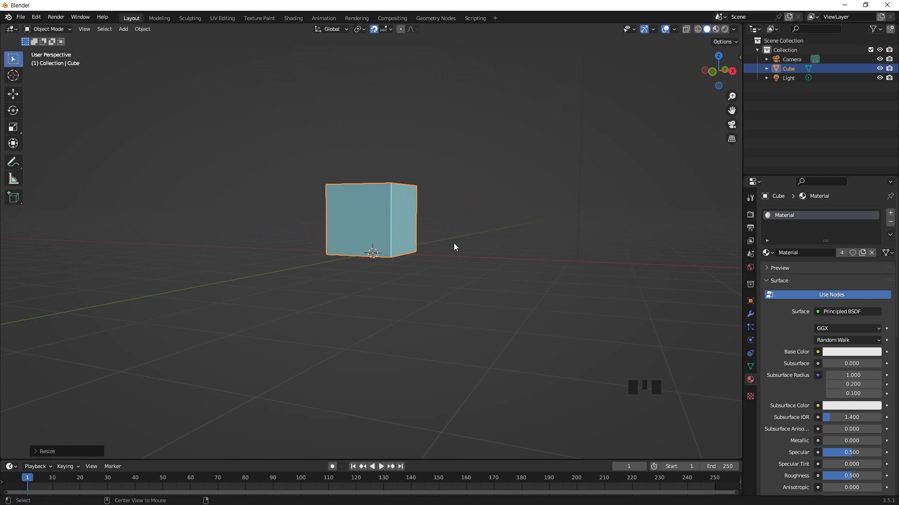
{"action": "key", "text": "alt+s"}
Step: Move the cube off the origin with G, then clear its location back with Alt+G
{"action": "left_click_drag", "start_coordinate": [477, 249], "coordinate": [455, 276]}
{"action": "key", "text": "g"}
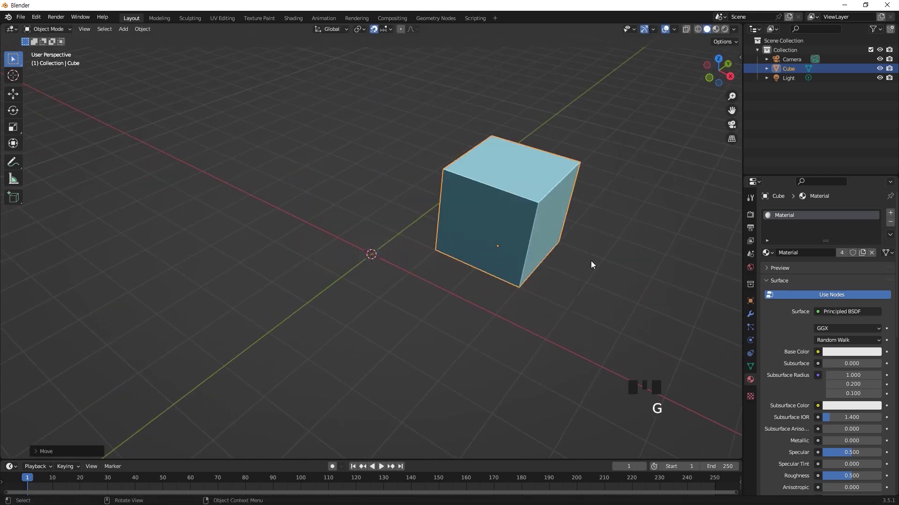
{"action": "key", "text": "alt+g"}
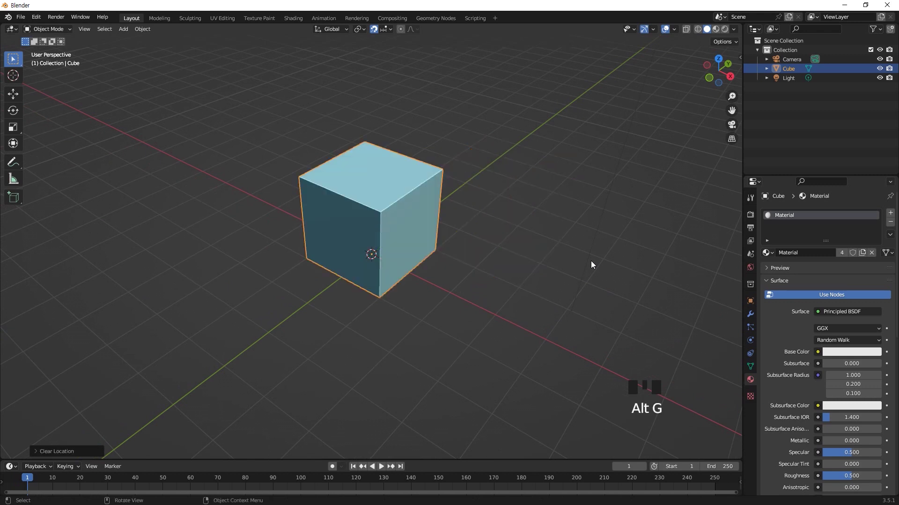
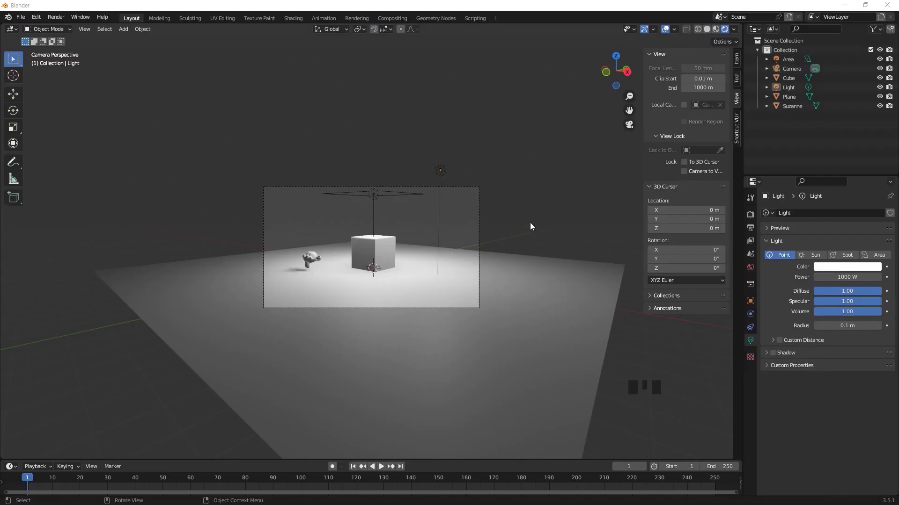
Step: Check the area and point lights, then save the scene via File > Defaults > Save Startup File
{"action": "scroll", "scroll_direction": "up", "scroll_amount": 3}
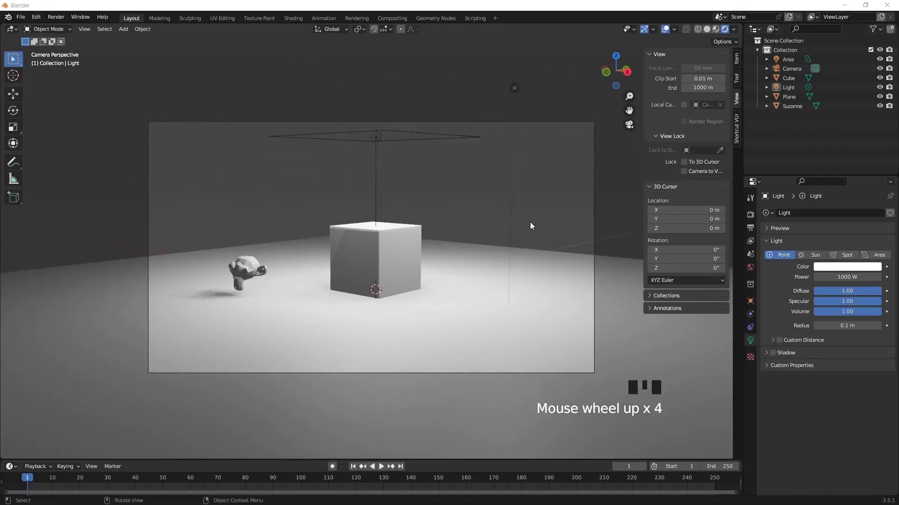
{"action": "left_click", "coordinate": [449, 140]}
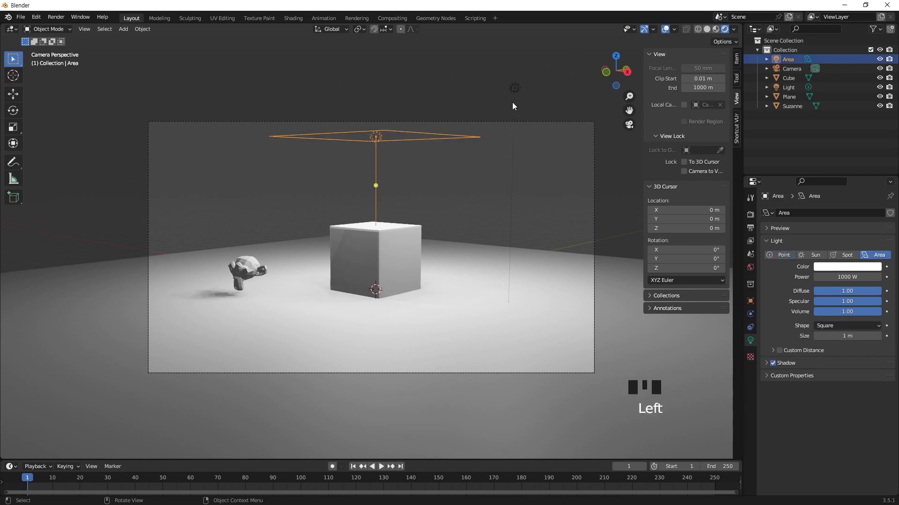
{"action": "left_click", "coordinate": [521, 92]}
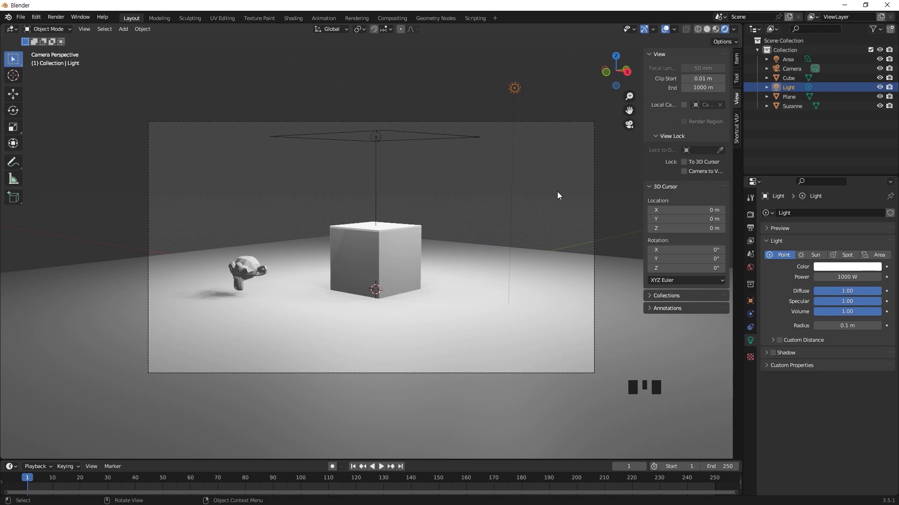
{"action": "left_click", "coordinate": [609, 184]}
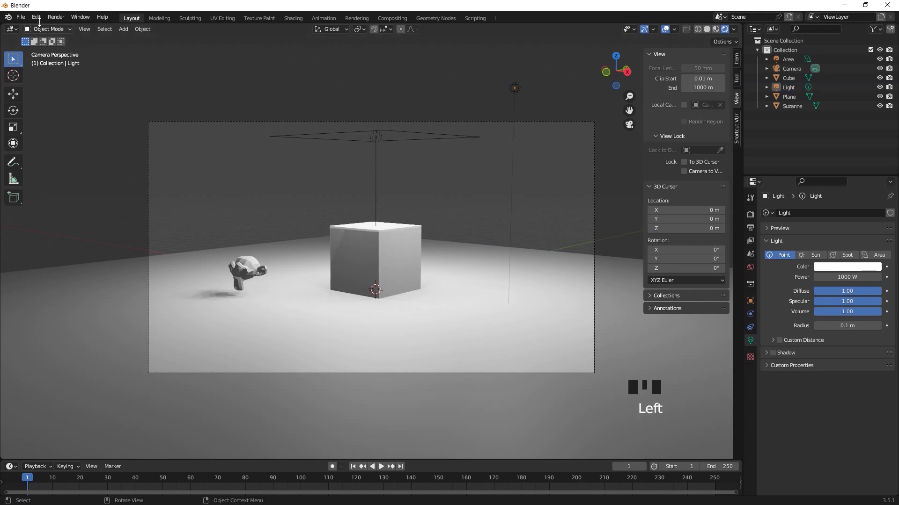
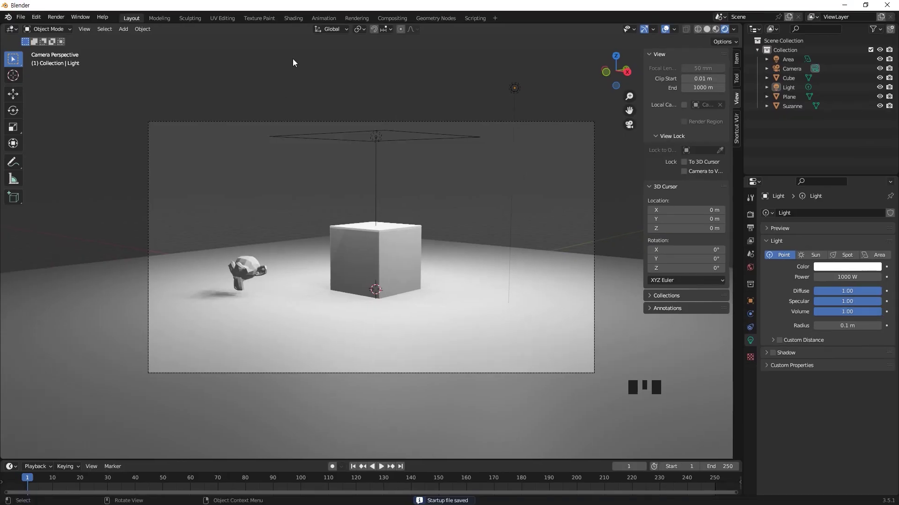
Step: Start a new General file with Ctrl+N, bringing up the save-changes prompt
{"action": "left_click", "coordinate": [302, 77]}
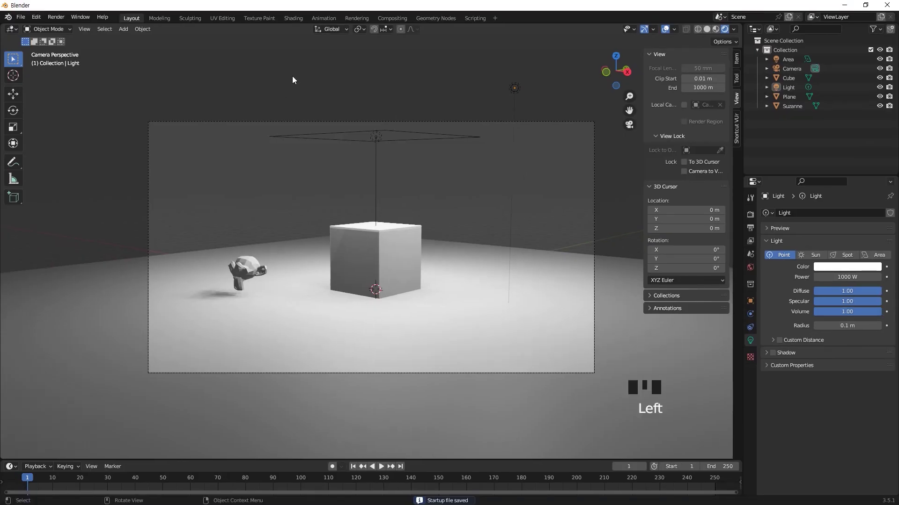
{"action": "key", "text": "ctrl+n"}
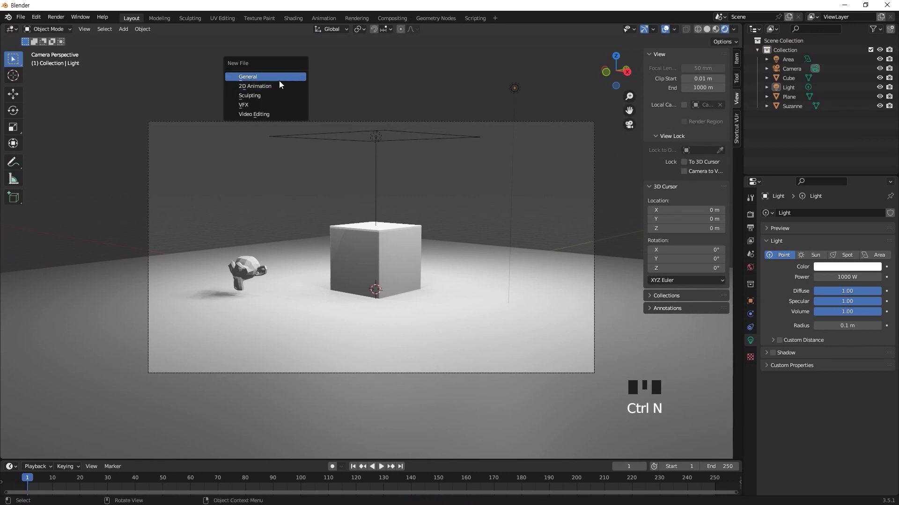